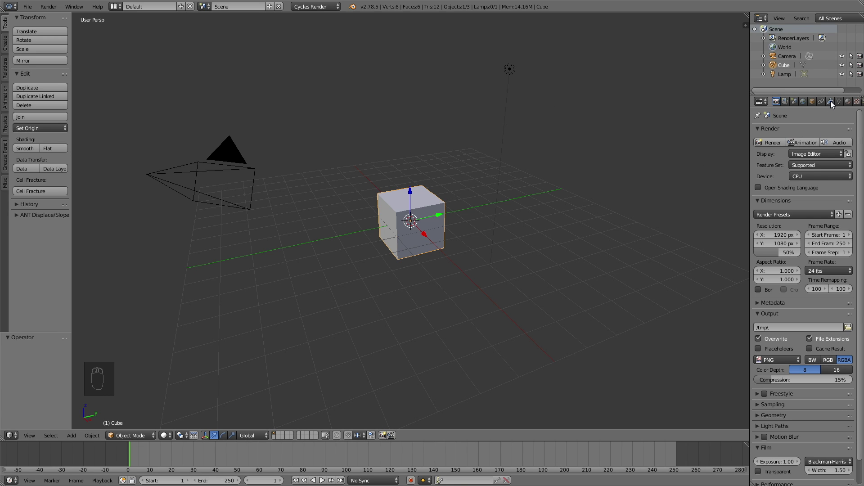
Step: Add an Ocean modifier to the cube with choppiness 0.70 and scale 1.30
left_click_drag(833, 105, 804, 137)
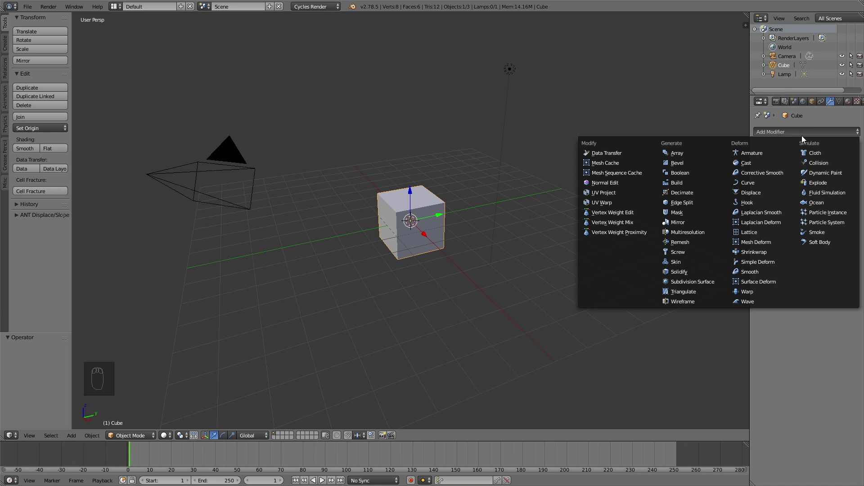
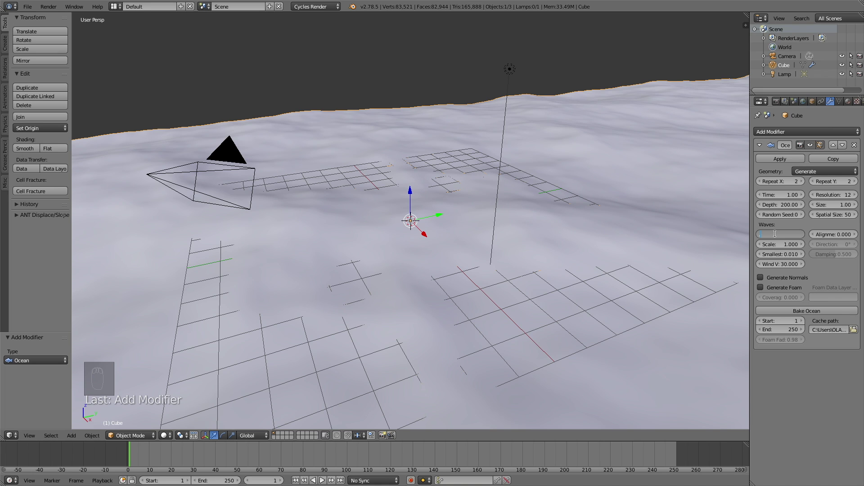
key("BackSpace")
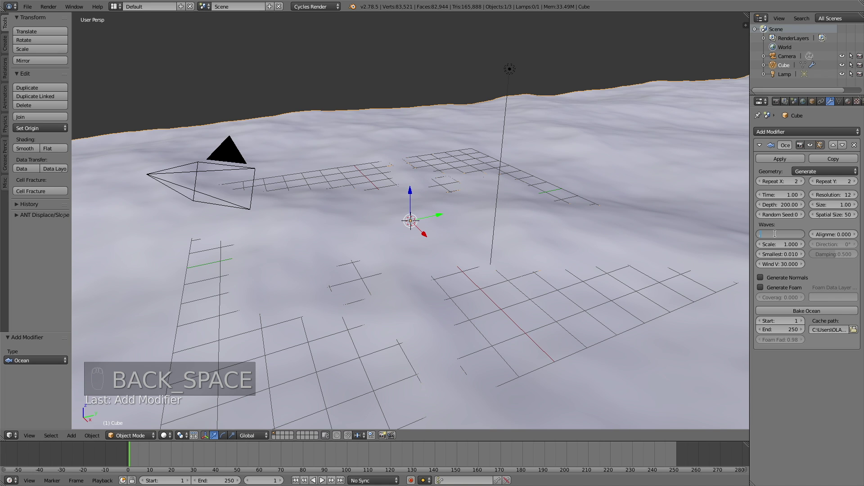
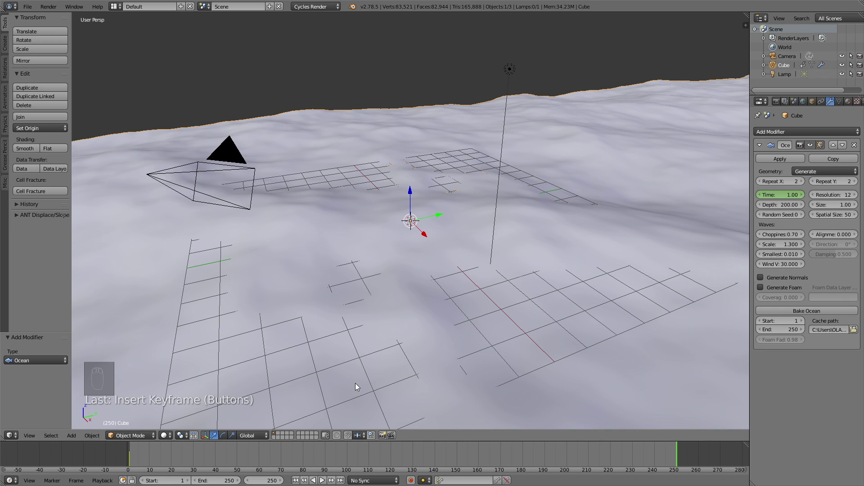
Step: Keyframe the ocean Time at 20.00 on frame 250 and scrub through the wave animation
left_click_drag(328, 285, 783, 198)
key("i")
left_click(7, 435)
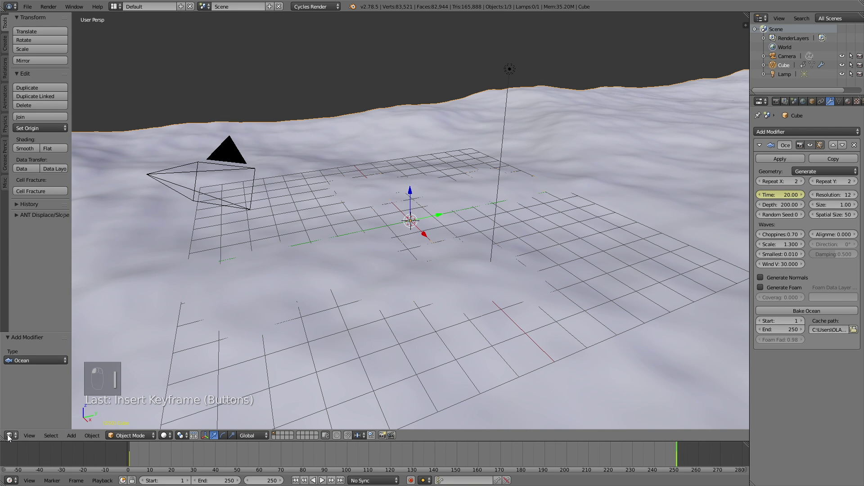
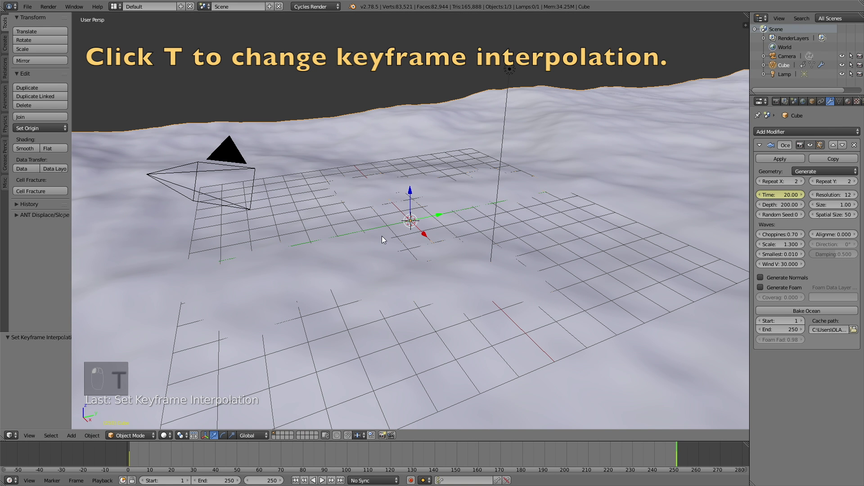
left_click_drag(396, 234, 444, 267)
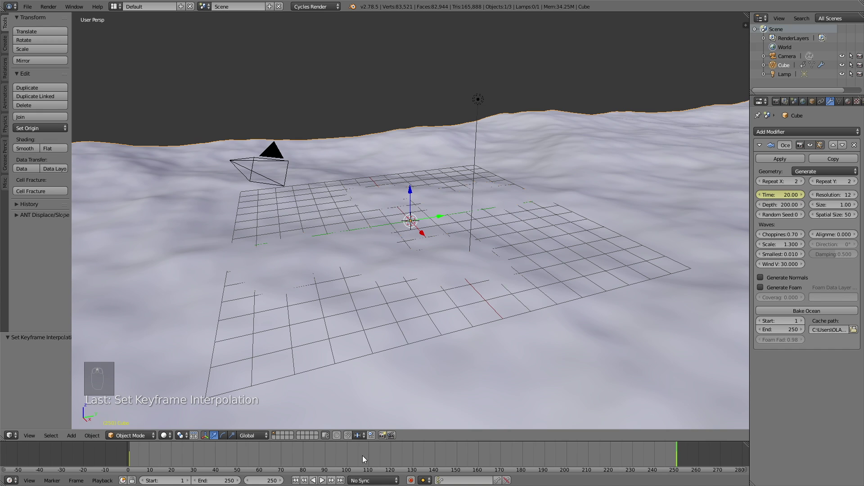
left_click_drag(327, 483, 483, 299)
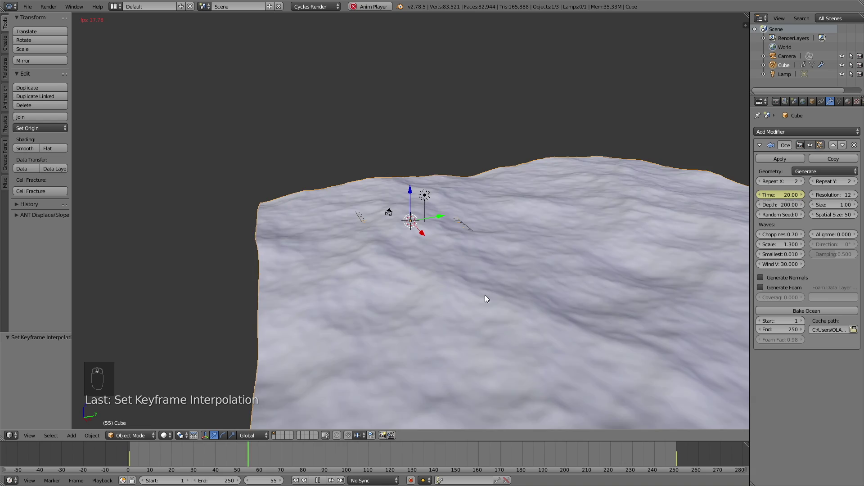
Step: Navigate over the ocean and place the 3D cursor where the small plane will go
left_click_drag(449, 300, 415, 362)
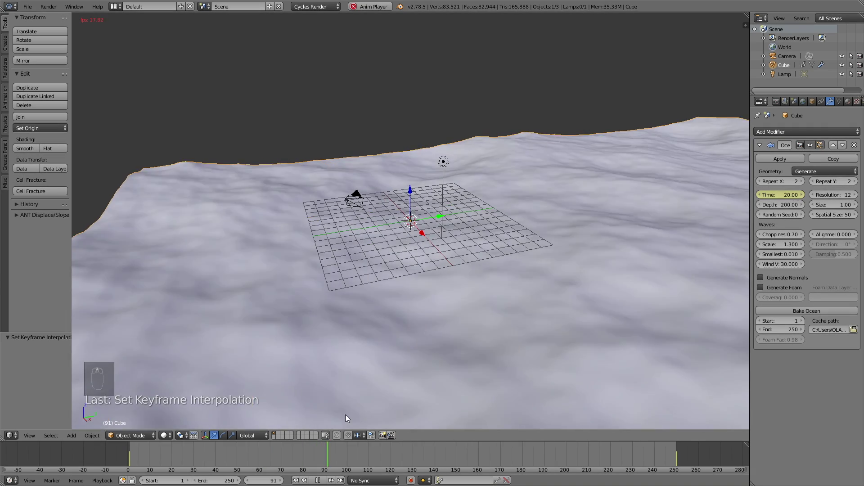
left_click_drag(326, 475, 538, 227)
left_click_drag(538, 227, 550, 224)
left_click_drag(551, 224, 568, 282)
middle_click(546, 248)
middle_click(601, 281)
left_click_drag(650, 276, 664, 281)
left_click_drag(659, 282, 593, 293)
middle_click(555, 288)
left_click(554, 286)
middle_click(552, 288)
middle_click(553, 290)
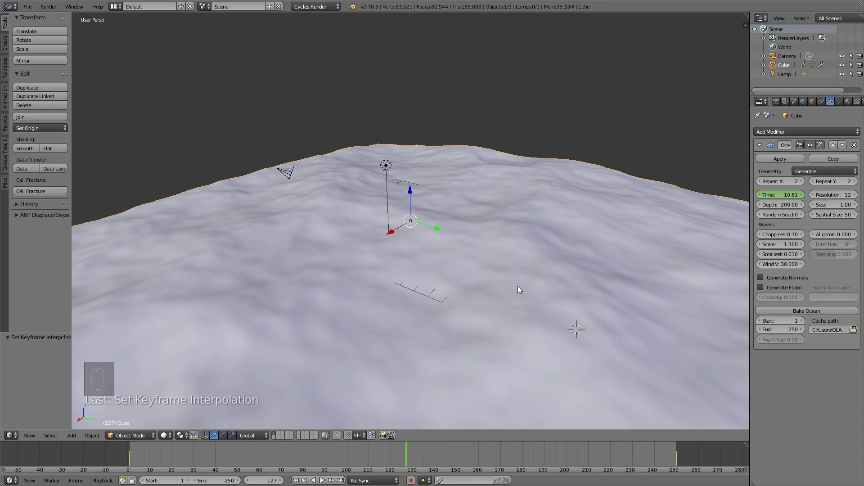
left_click_drag(518, 307, 550, 305)
Step: Add a plane, enlarge and subdivide it in Edit Mode, and create a vertex group for it
key("shift+a")
key("Tab")
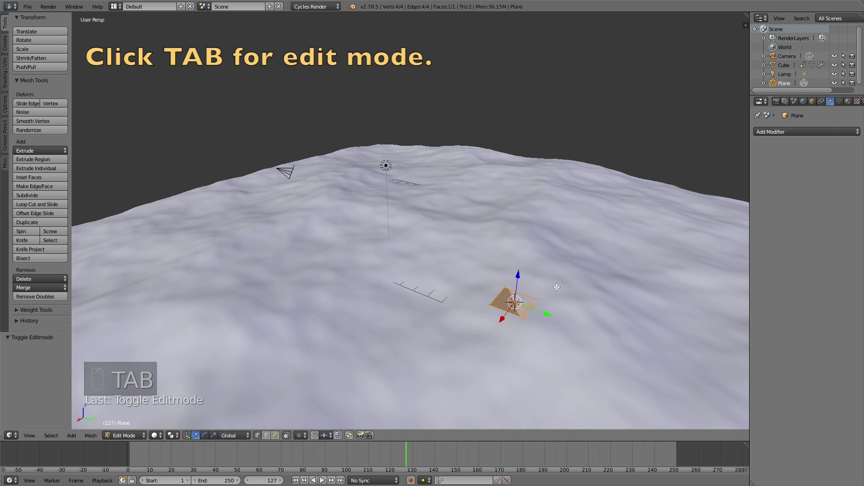
key("s")
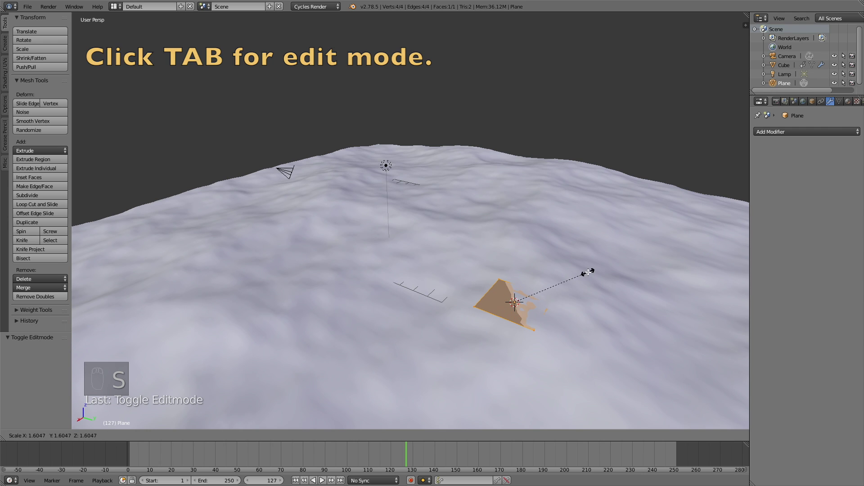
key("w")
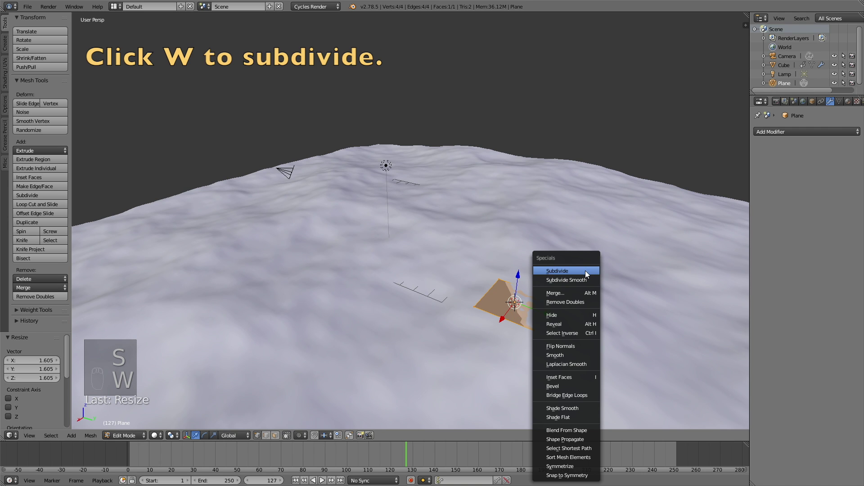
key("w")
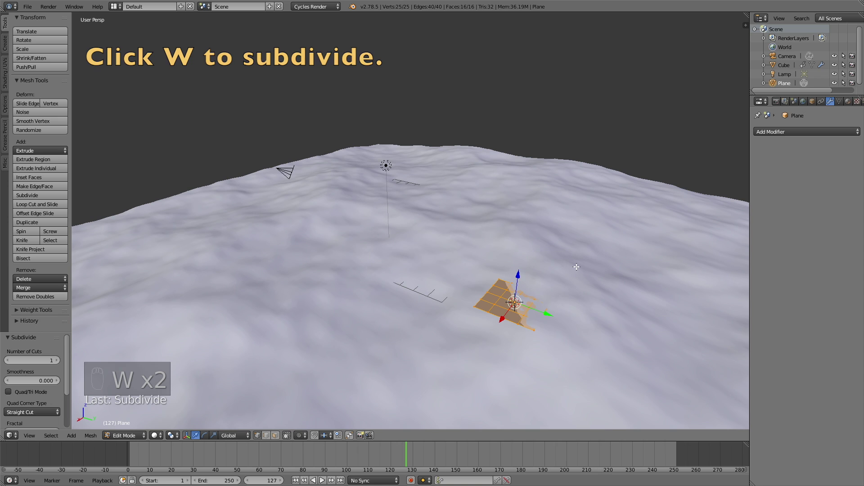
key("Tab")
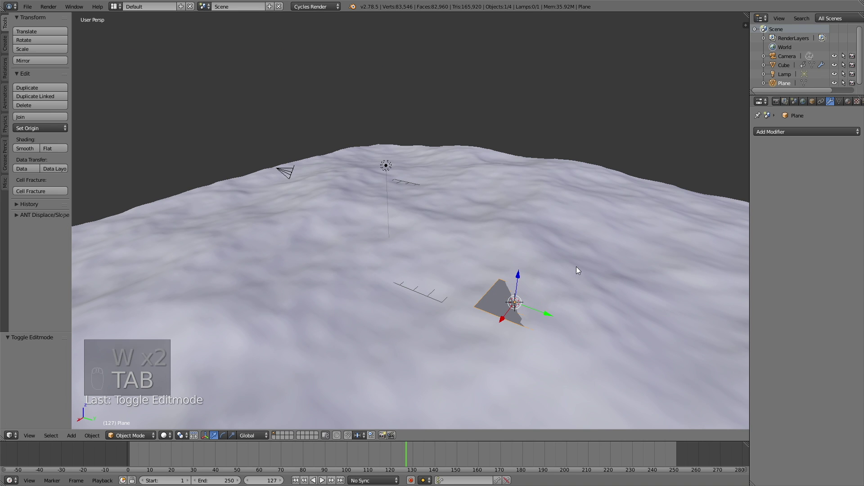
key("Tab")
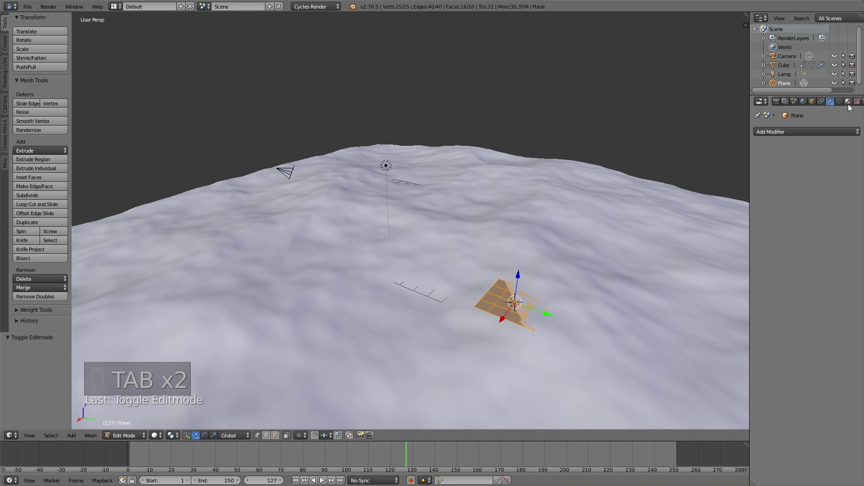
left_click_drag(843, 101, 859, 208)
Step: Assign the plane's vertices to the group and add a Shrinkwrap modifier targeting the ocean cube
left_click_drag(858, 207, 660, 227)
key("Tab")
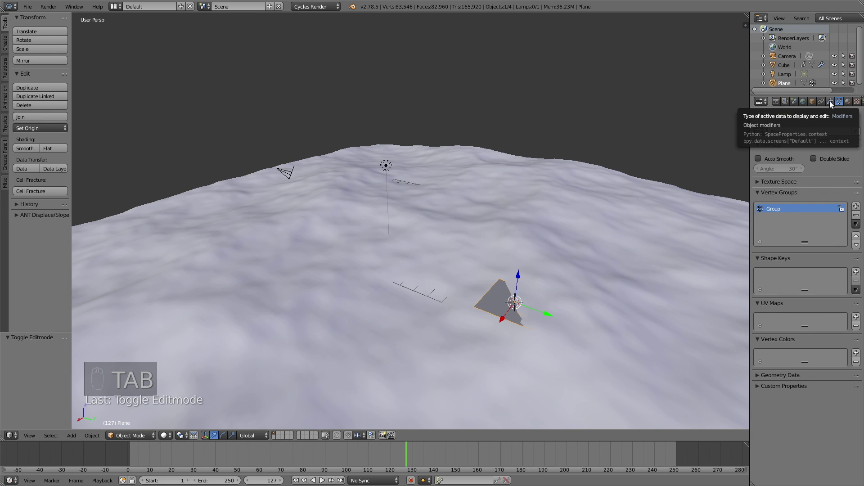
left_click_drag(833, 106, 822, 110)
left_click_drag(819, 139, 773, 256)
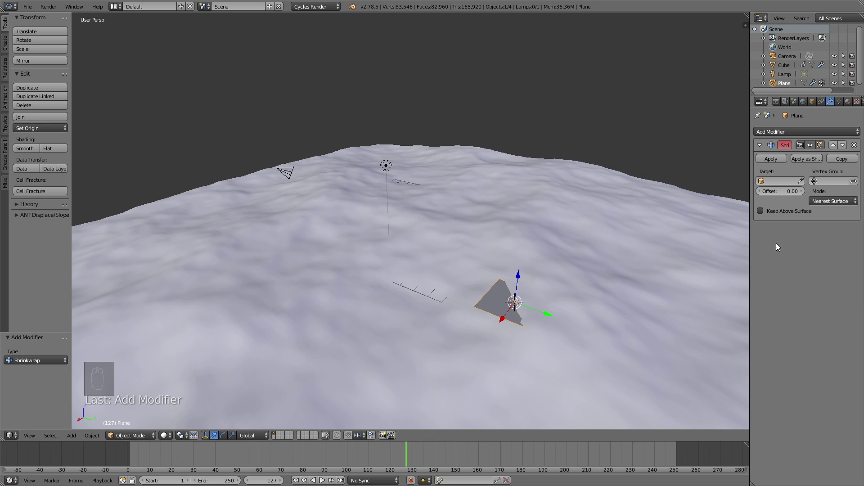
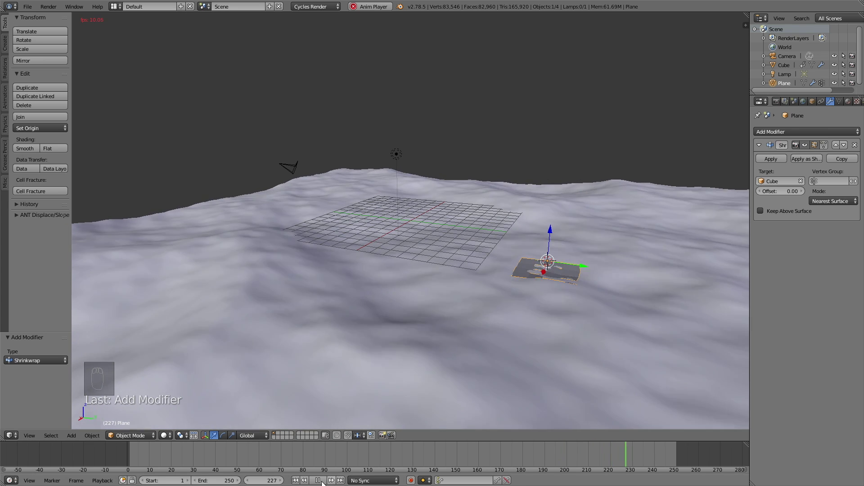
left_click_drag(335, 463, 135, 459)
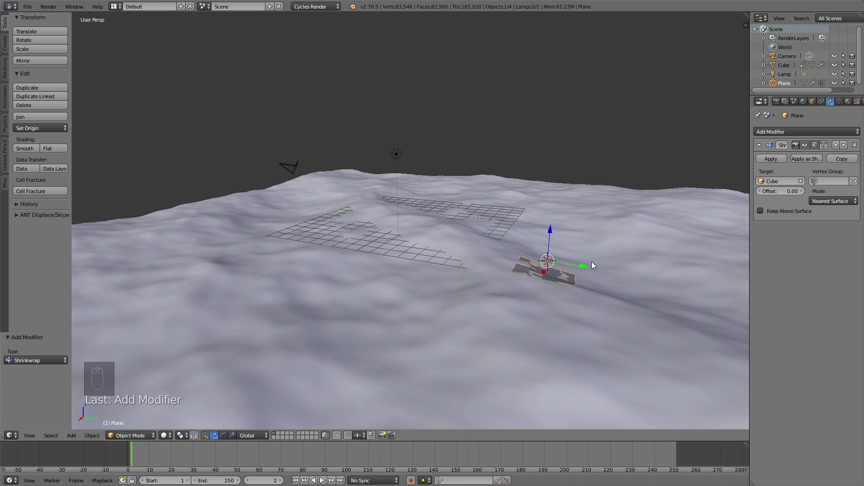
Step: Add a UV sphere with a Subdivision Surface modifier at viewport level 3 and smooth shading
key("shift+a")
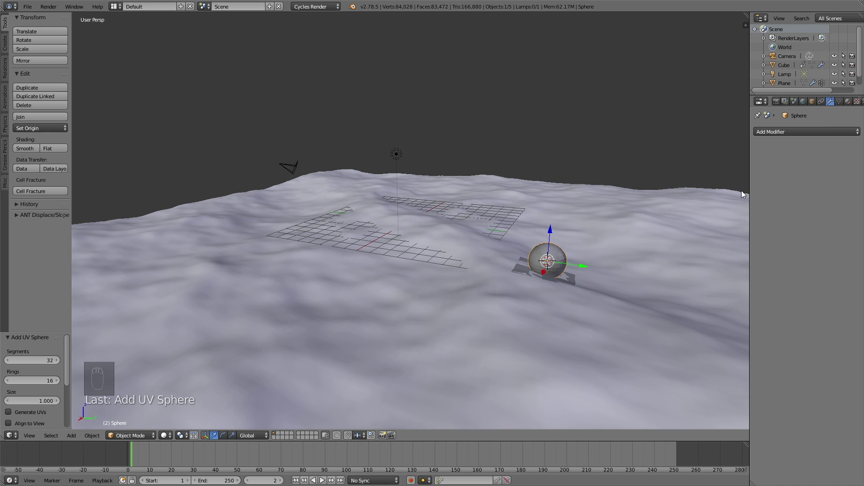
left_click_drag(826, 138, 709, 284)
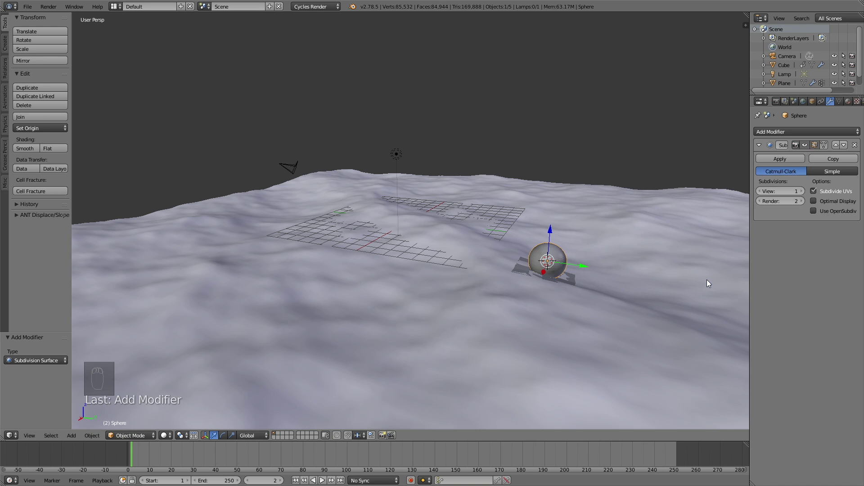
left_click_drag(804, 189, 803, 205)
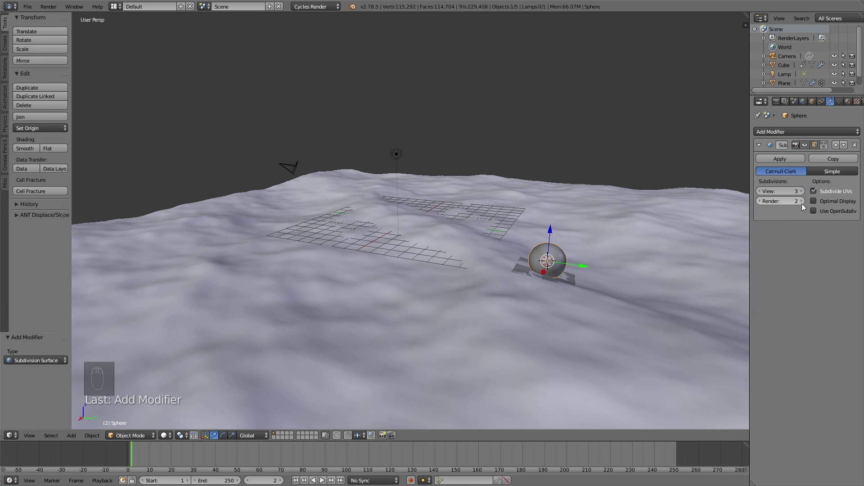
left_click_drag(804, 205, 30, 149)
left_click_drag(30, 150, 696, 156)
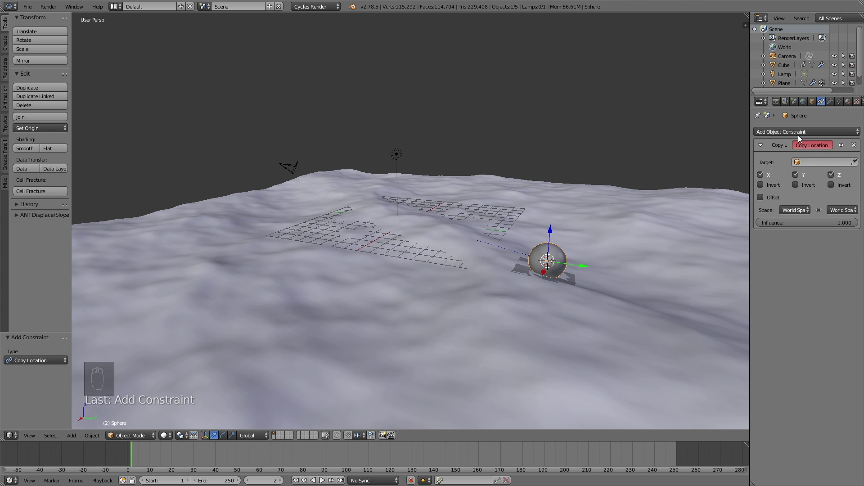
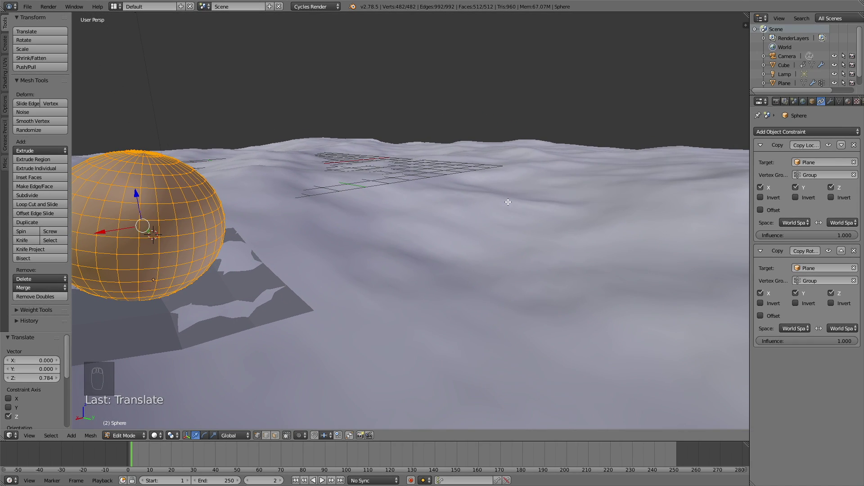
Step: Move the sphere mesh upward relative to its origin so the ball sits on the wave surface
key("g")
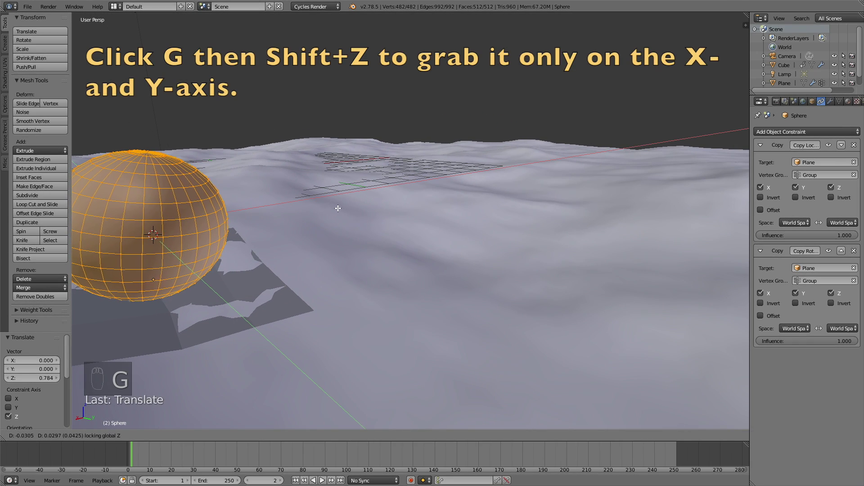
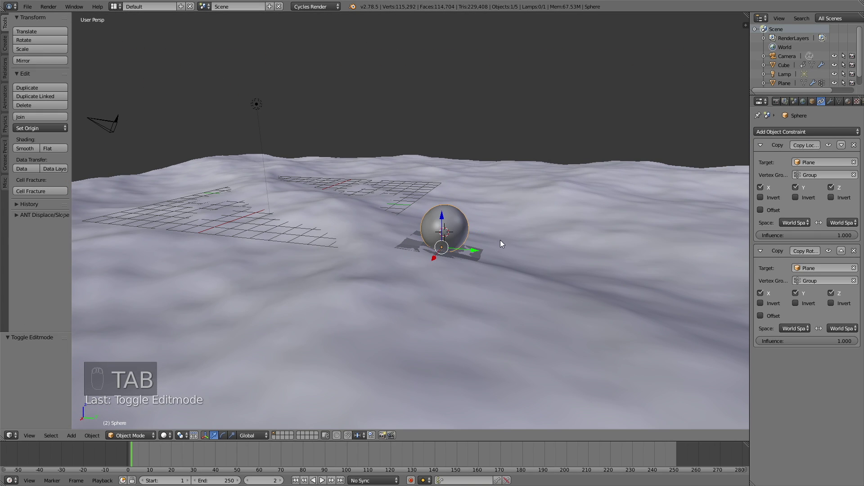
middle_click(507, 247)
middle_click(513, 240)
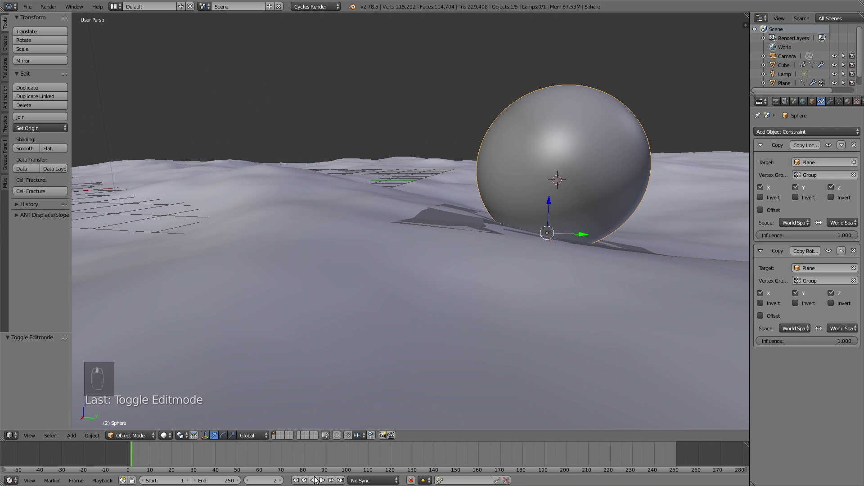
left_click_drag(326, 483, 429, 357)
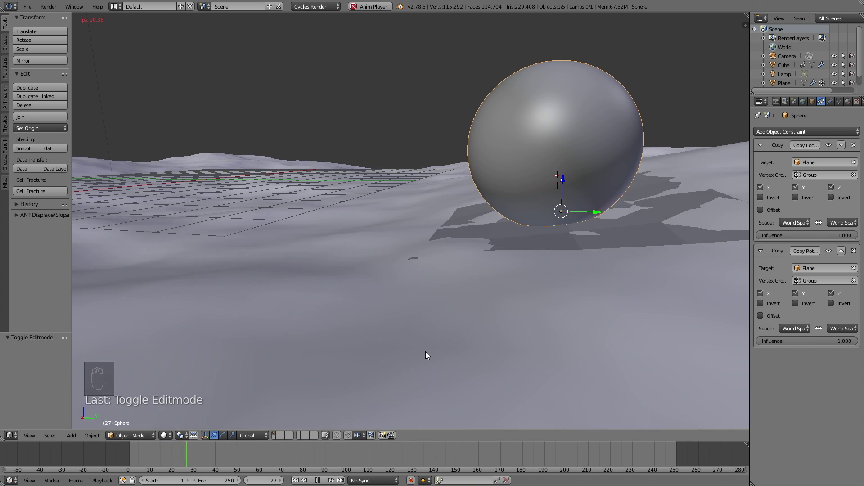
left_click_drag(505, 268, 499, 273)
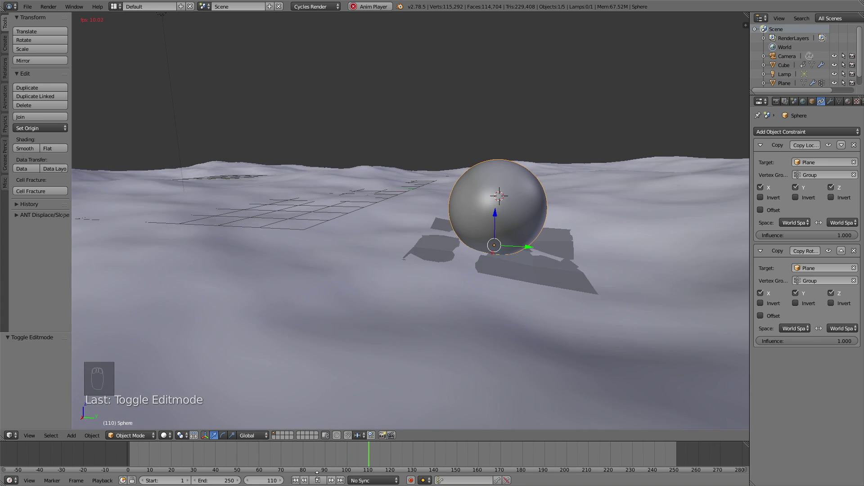
left_click_drag(335, 460, 132, 463)
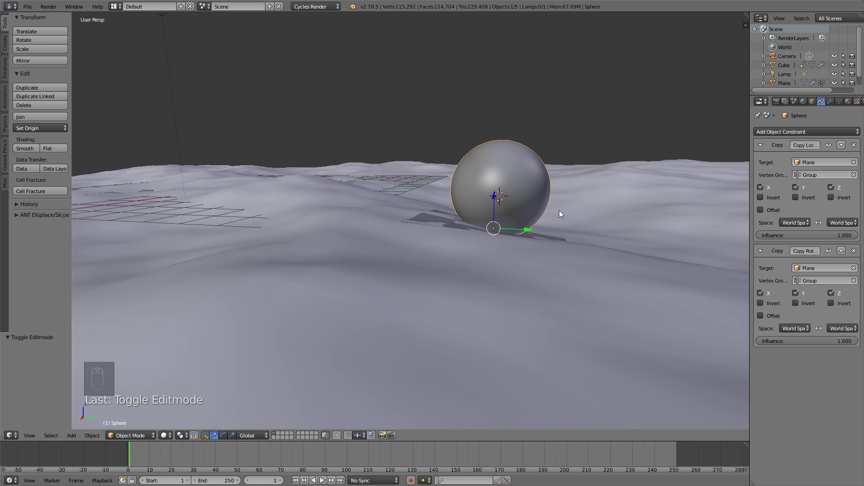
Step: Lower the sphere mesh slightly in Edit Mode so the ball dips into the waves
key("g")
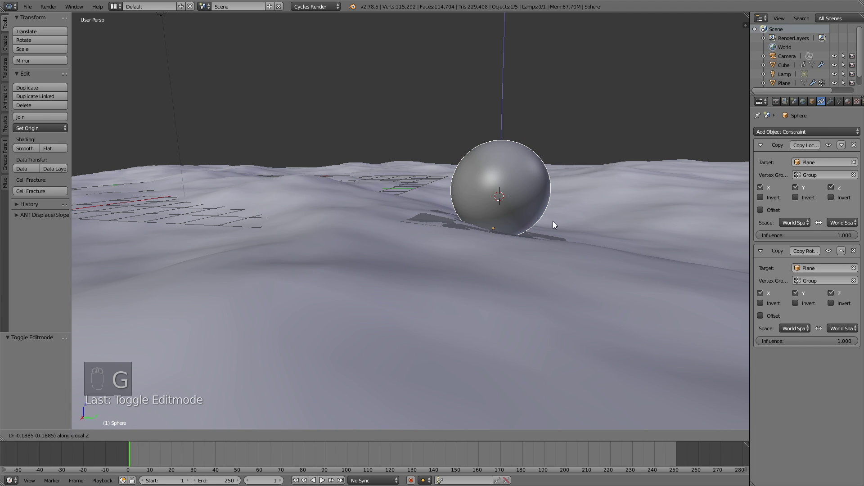
key("g")
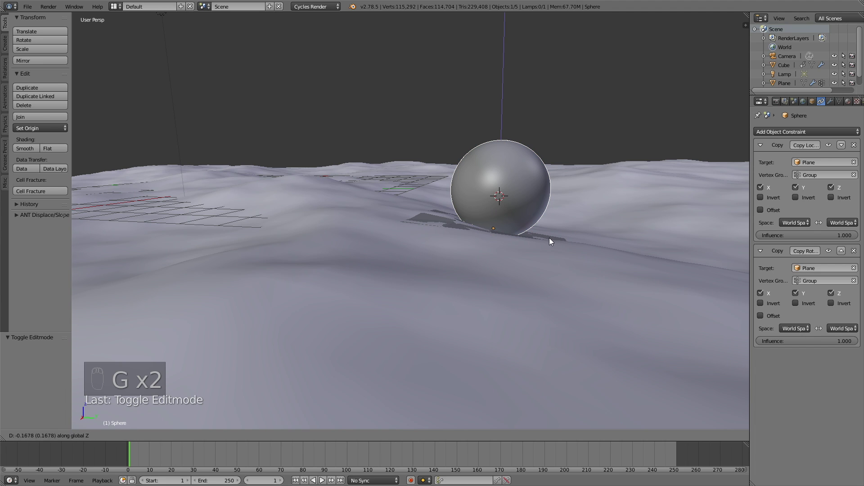
key("Tab")
key("g")
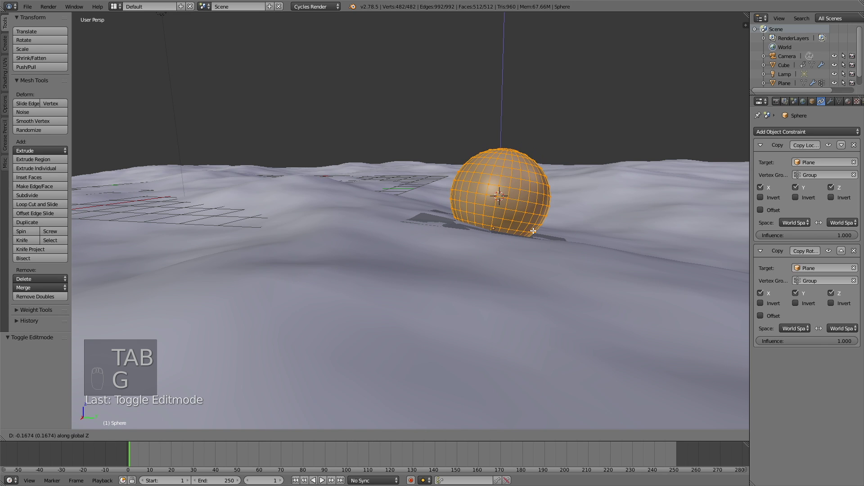
key("Tab")
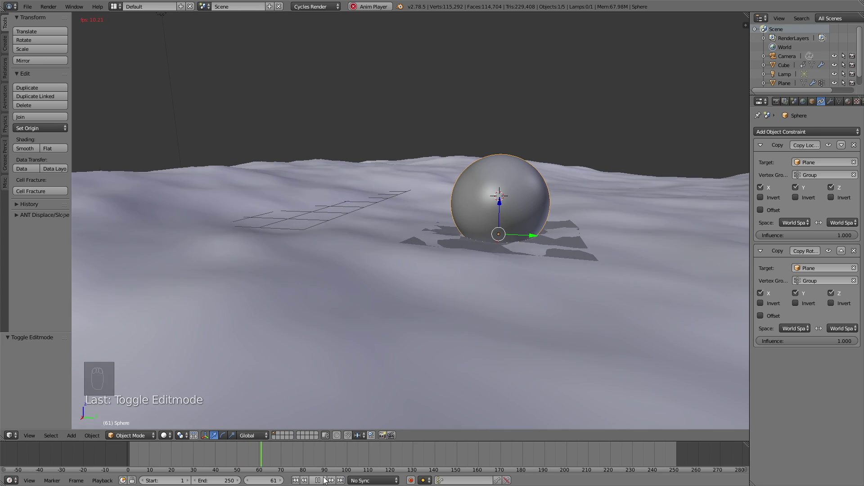
Step: Preview the floating ball's motion from several angles and nudge the plane's position
left_click_drag(336, 478, 137, 467)
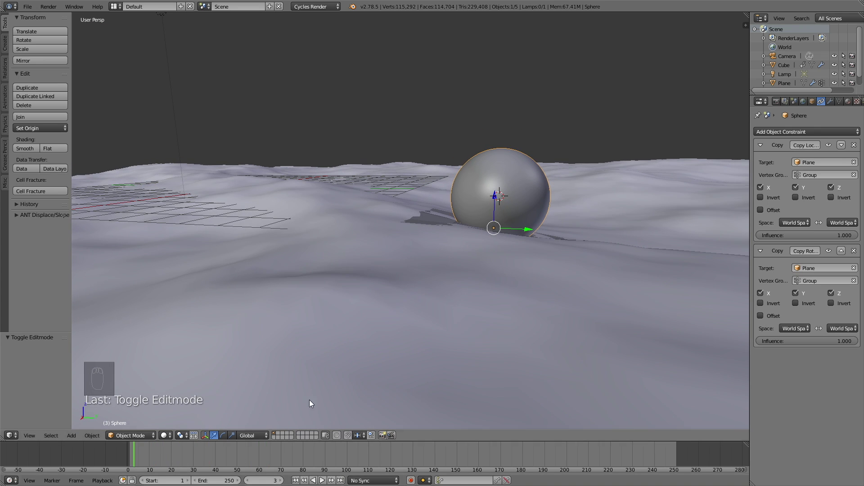
left_click_drag(489, 223, 422, 219)
left_click_drag(421, 219, 159, 222)
key("g")
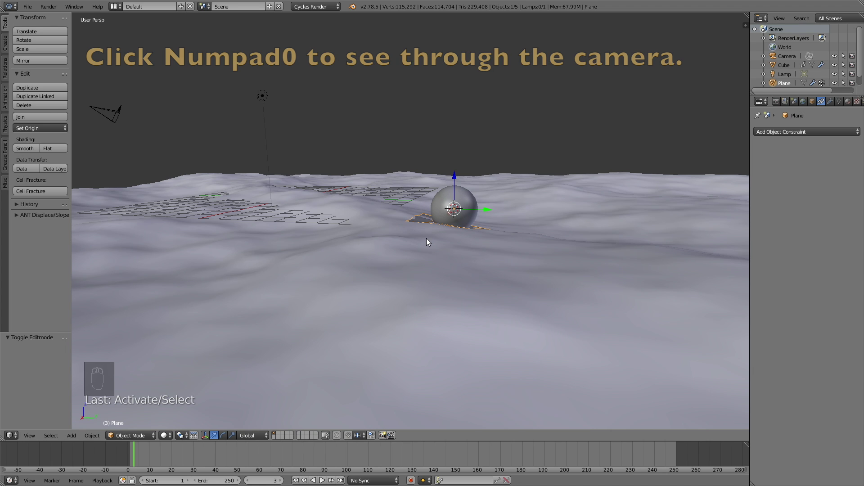
Step: Switch the viewport to the scene camera view of the ocean
key("KP_0")
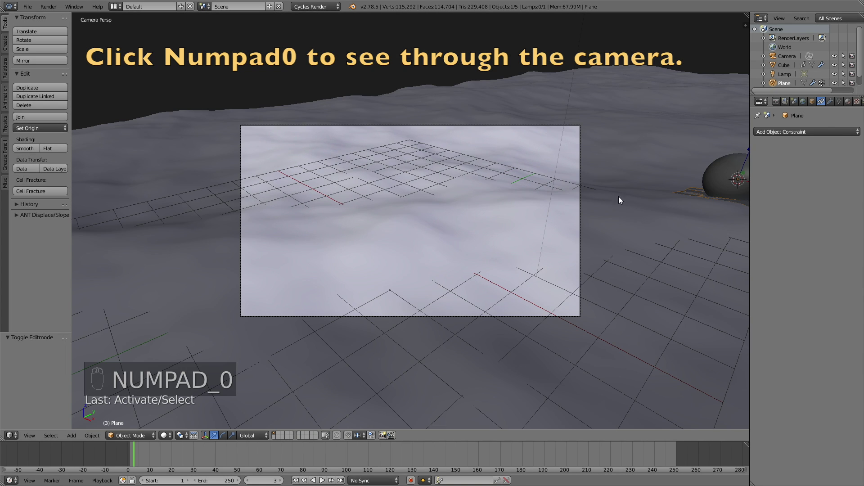
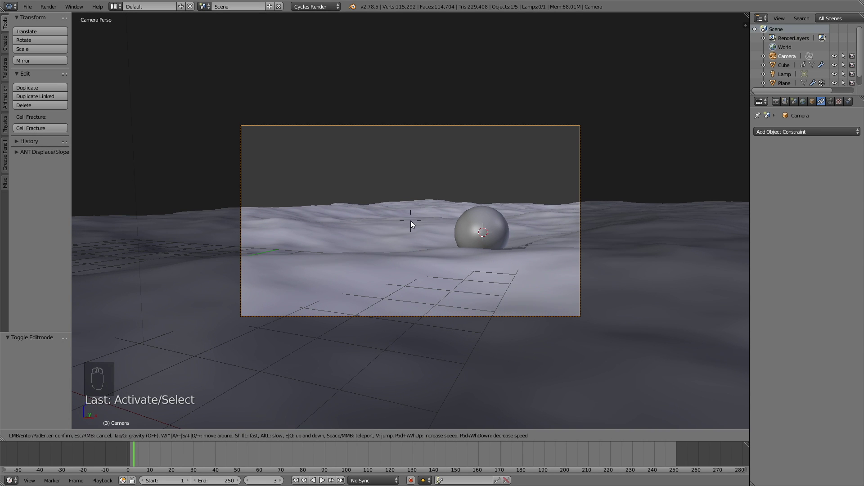
Step: Stop the camera-view playback and scrub the timeline back to frame 30
left_click(323, 483)
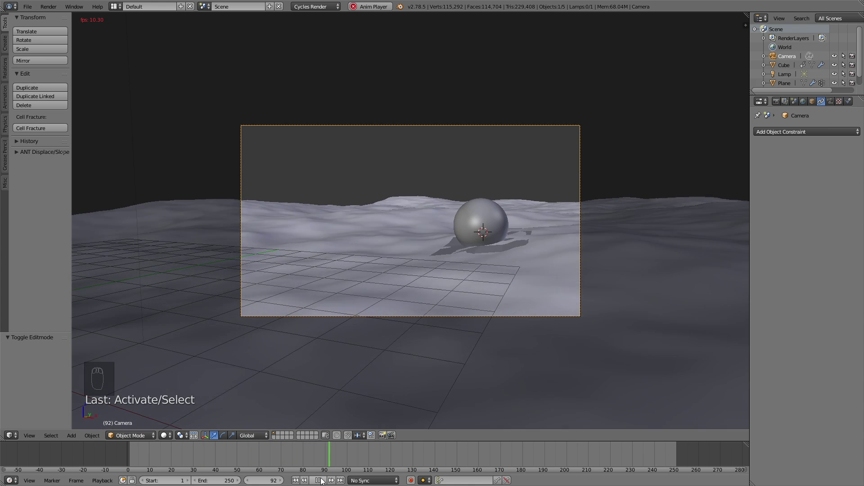
left_click_drag(321, 481, 512, 270)
left_click_drag(511, 270, 251, 461)
left_click_drag(251, 462, 164, 460)
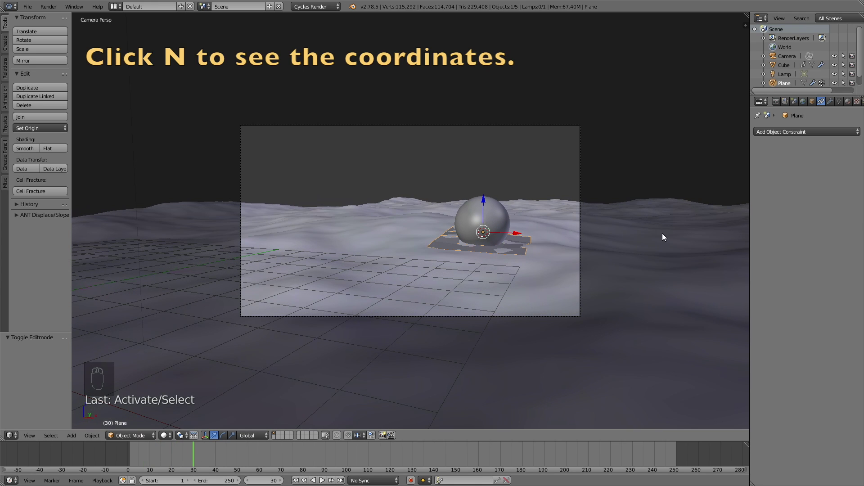
Step: Key the Plane's location at frame 30 and advance the timeline to frame 119
key("n")
key("i")
key("i")
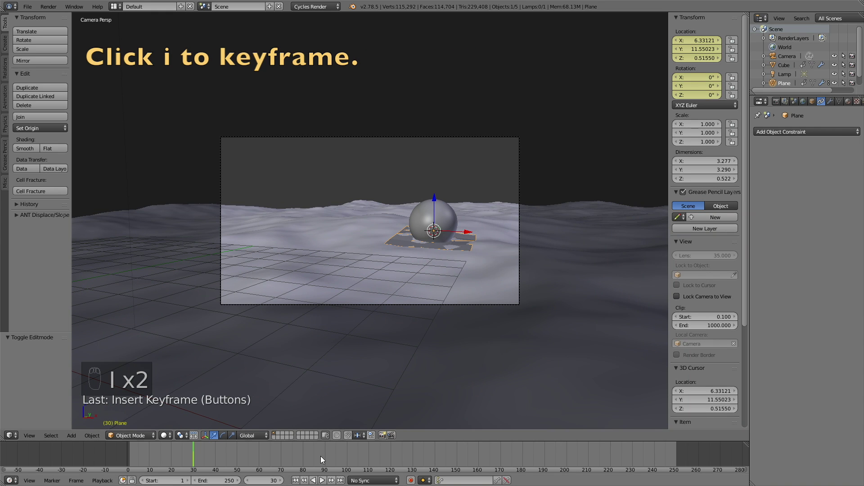
left_click_drag(356, 457, 395, 457)
left_click(395, 457)
left_click(395, 457)
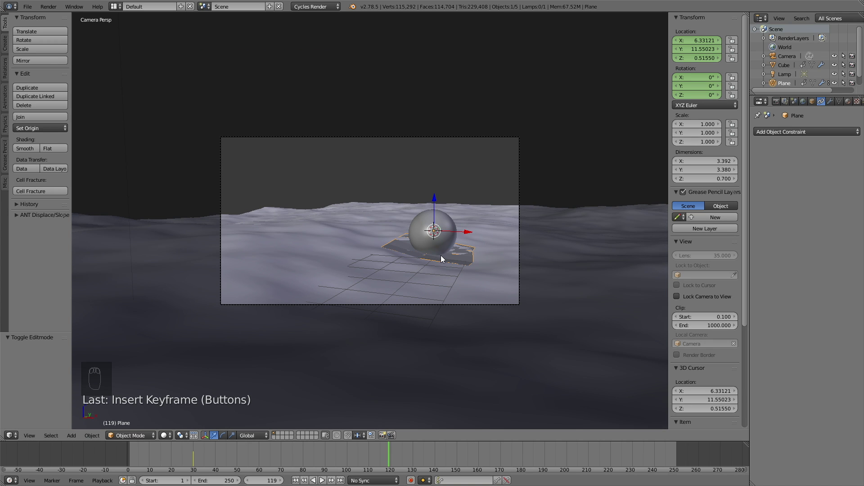
Step: Move the Plane across the waves, key its location at frame 119 and check the drift
key("g")
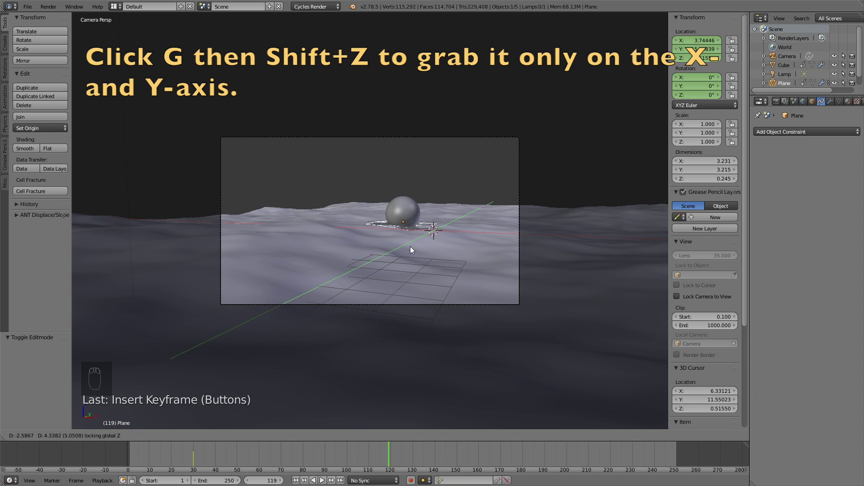
key("i")
key("i")
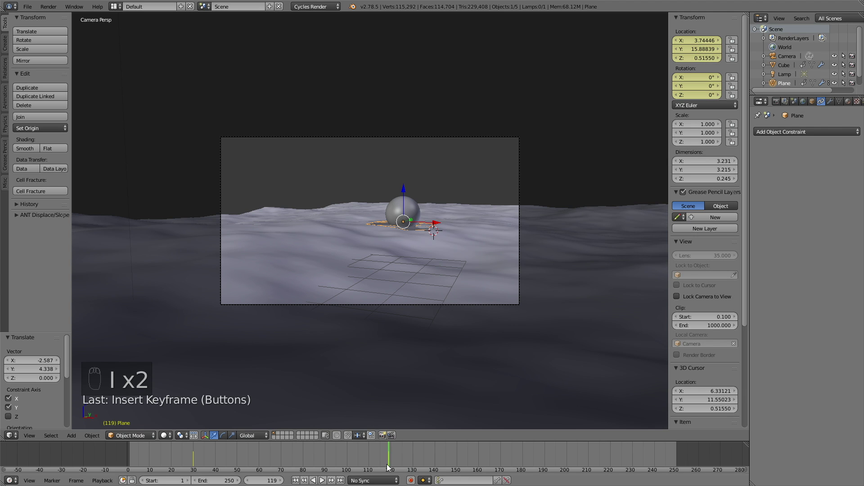
left_click(407, 455)
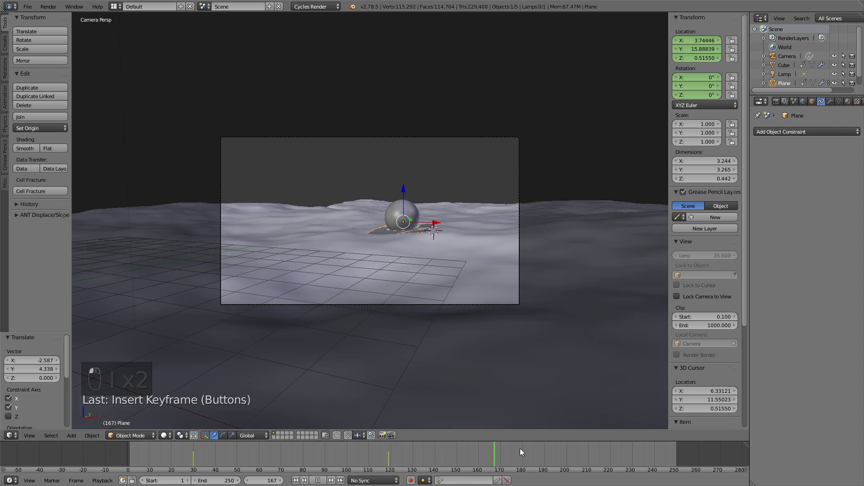
middle_click(564, 448)
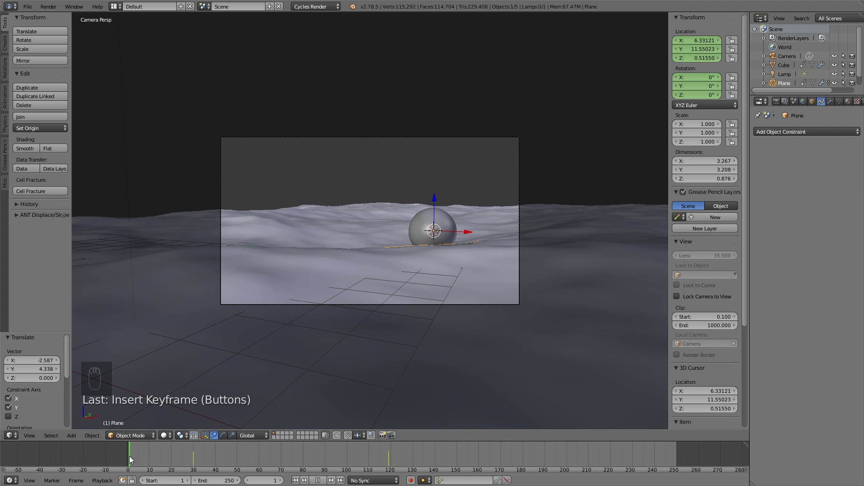
Step: Scrub the timeline to watch the waves, then save the scene as 1.blend in the floating ball folder
left_click_drag(326, 485, 436, 379)
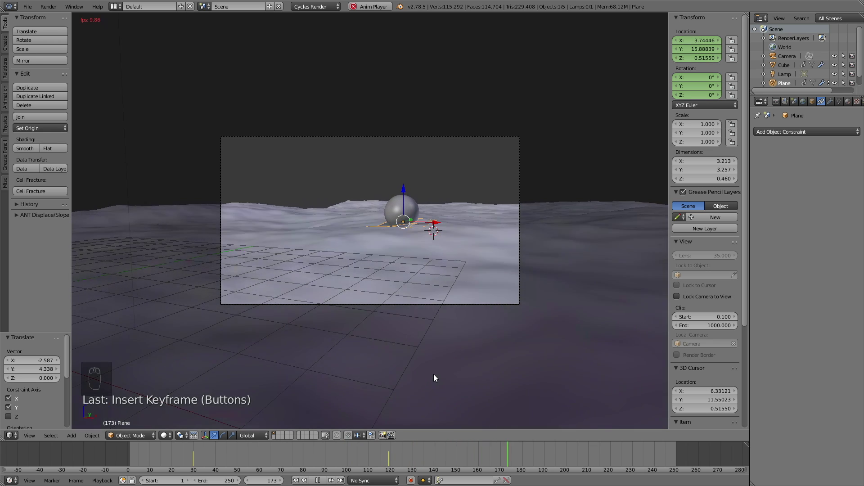
left_click_drag(320, 484, 393, 255)
left_click_drag(393, 256, 32, 9)
left_click_drag(33, 9, 48, 88)
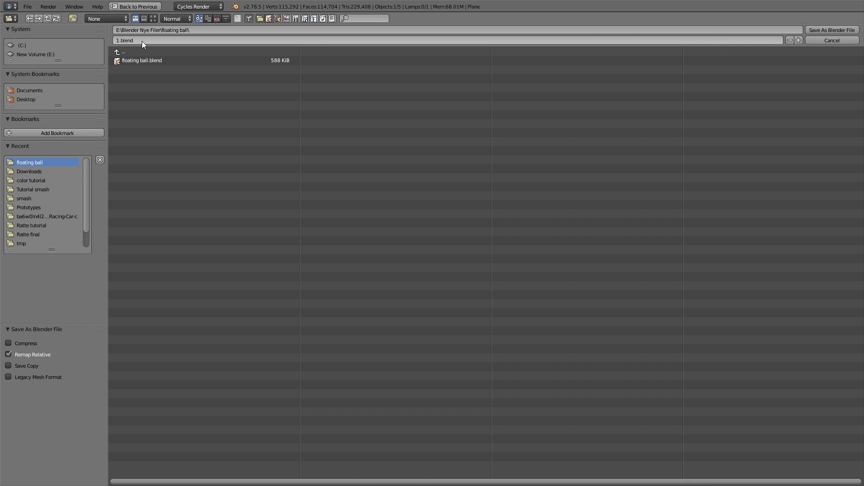
key("Return")
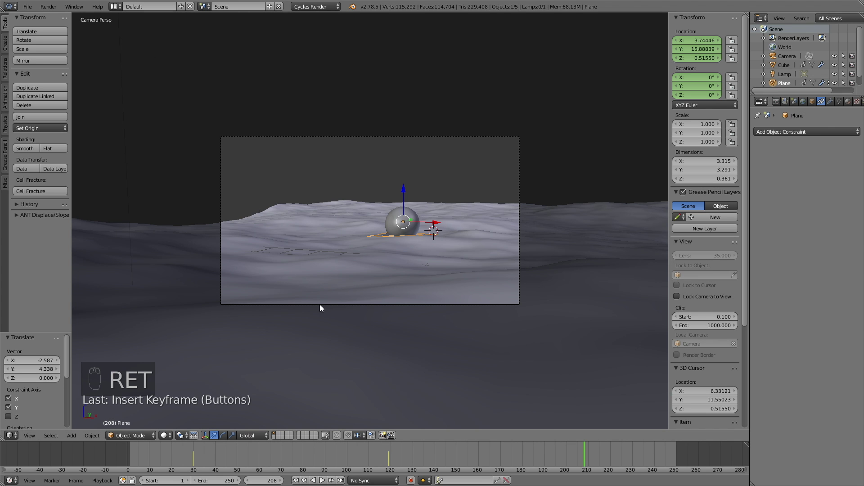
Step: Move the playhead back to frame 26 and preview the still-grey render of the floating sphere
left_click_drag(323, 465, 222, 465)
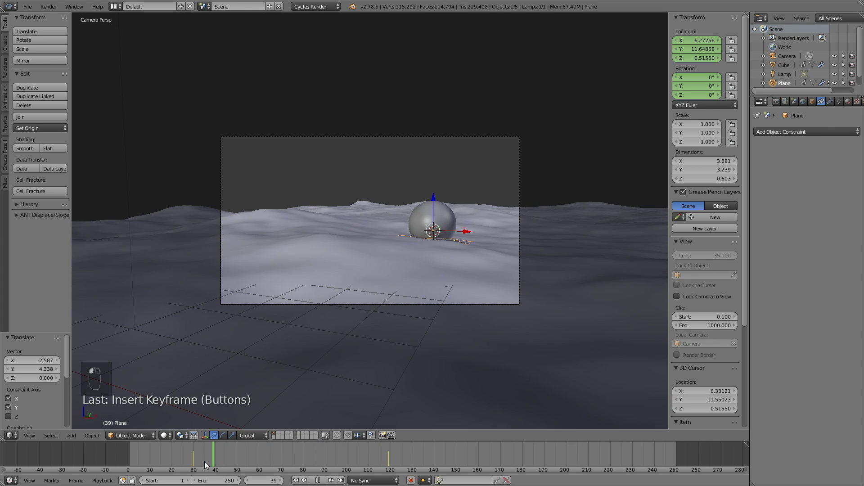
key("shift+z")
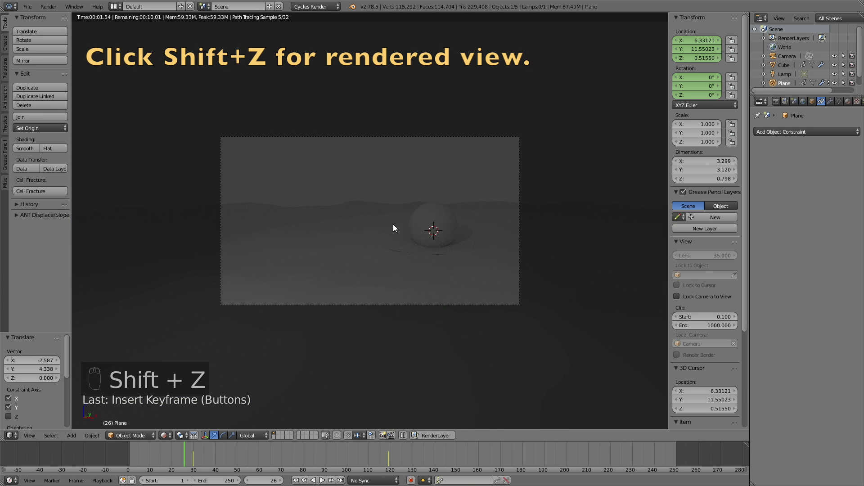
key("shift+z")
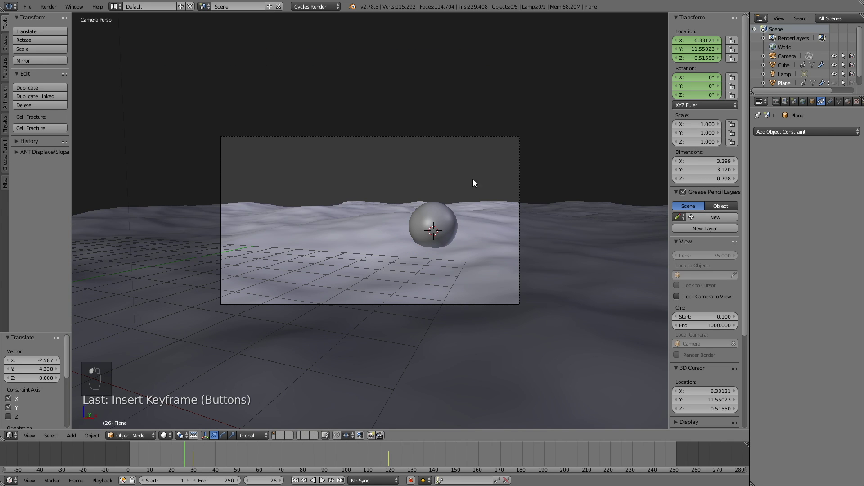
Step: Enable world nodes and set the background to a Sky Texture at strength 2.9, previewing the blue sky
left_click_drag(458, 190, 806, 105)
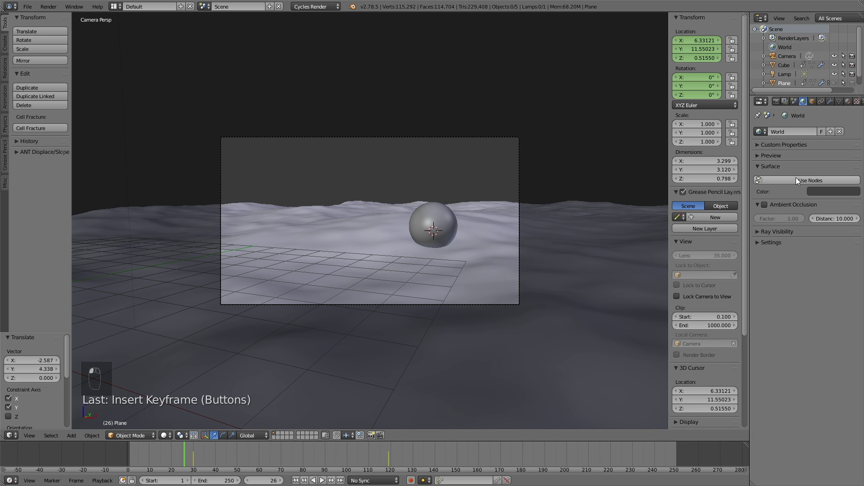
left_click(799, 182)
left_click_drag(797, 178, 829, 248)
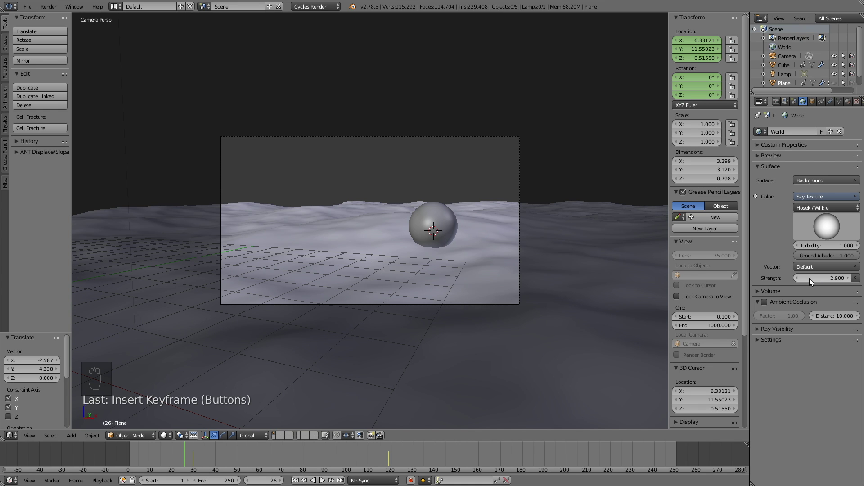
key("shift+z")
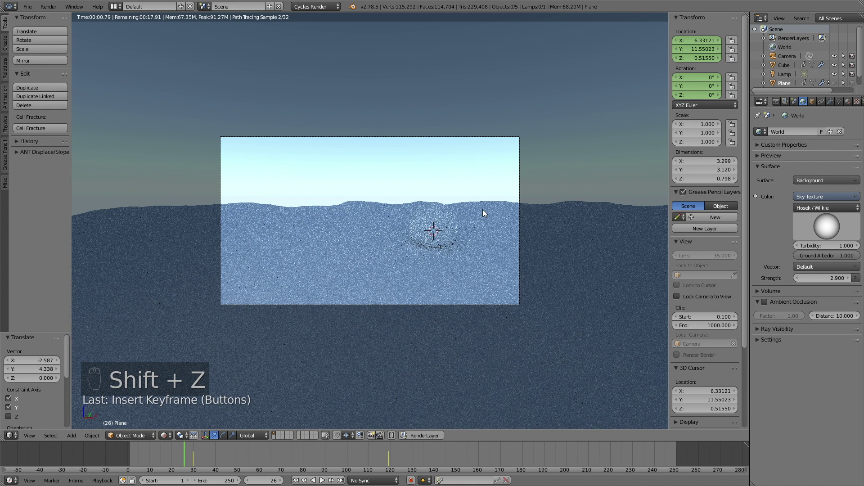
Step: Select the ocean surface and show its material settings with a rendered preview
key("shift+z")
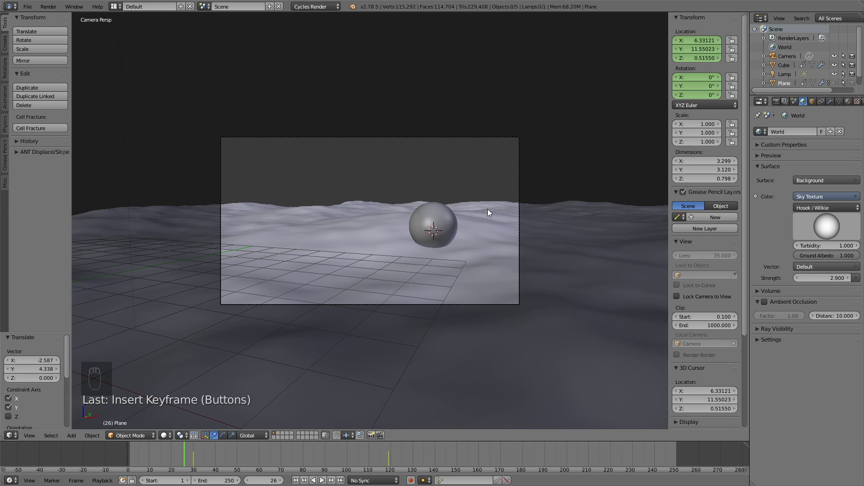
left_click_drag(490, 214, 809, 145)
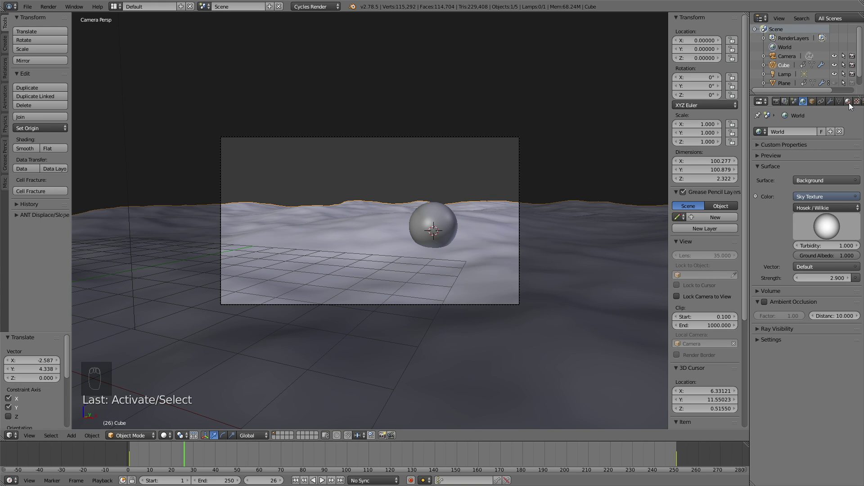
left_click_drag(852, 108, 814, 209)
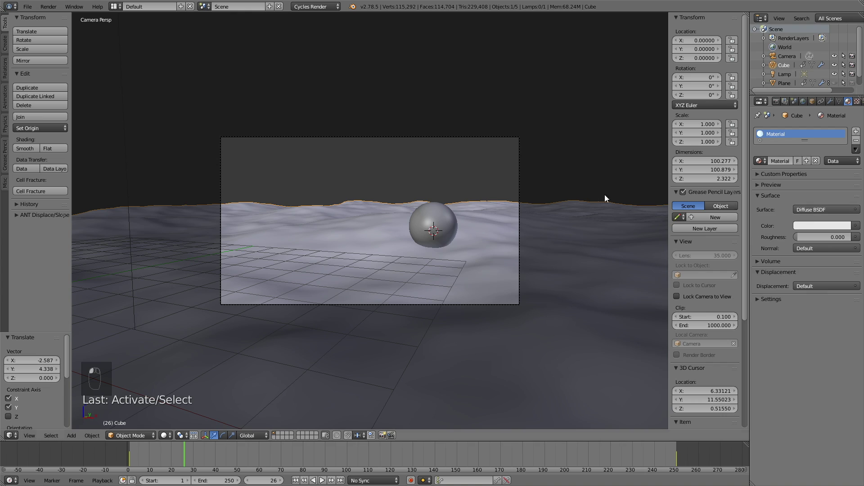
key("shift+z")
Step: Make the ocean a Glossy BSDF with roughness 0.110 and a light blue colour
left_click(435, 186)
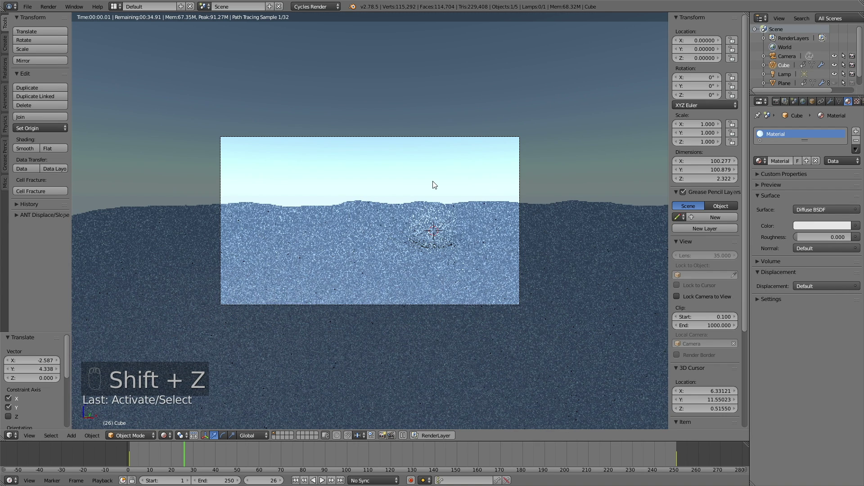
left_click_drag(809, 209, 762, 300)
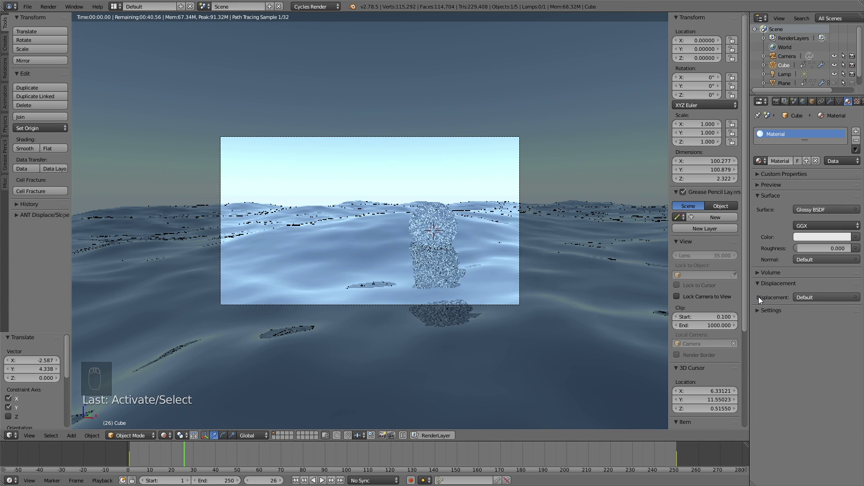
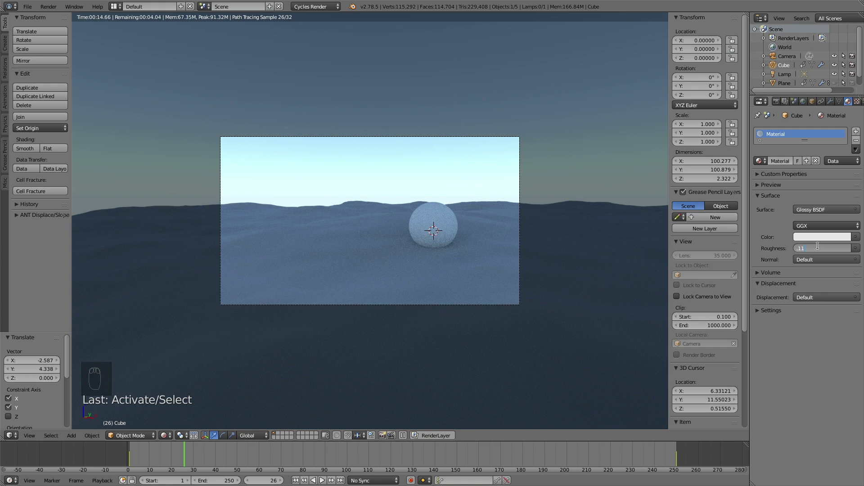
left_click_drag(548, 269, 501, 262)
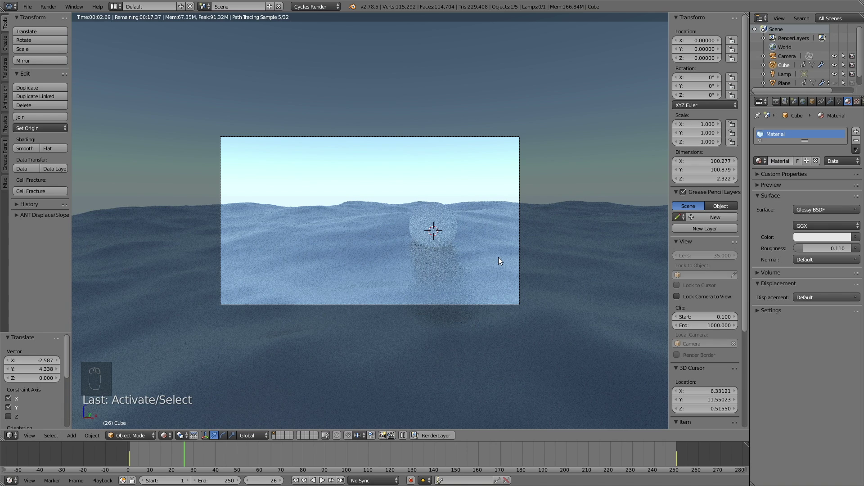
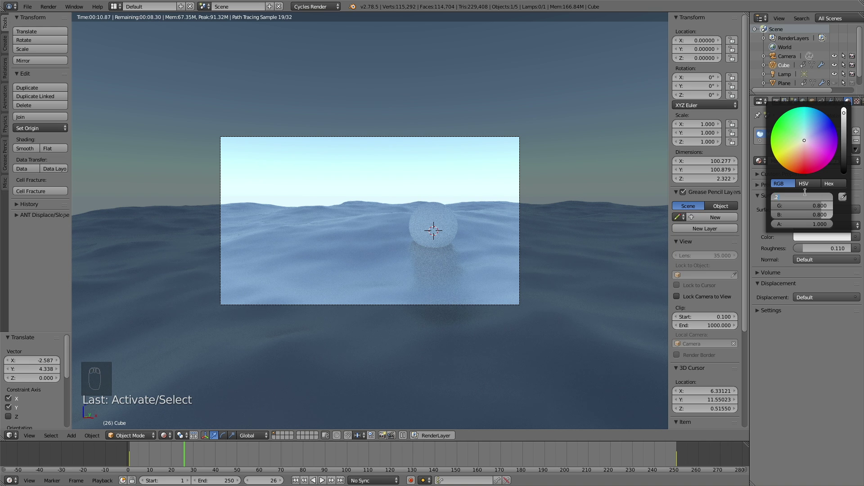
left_click(809, 197)
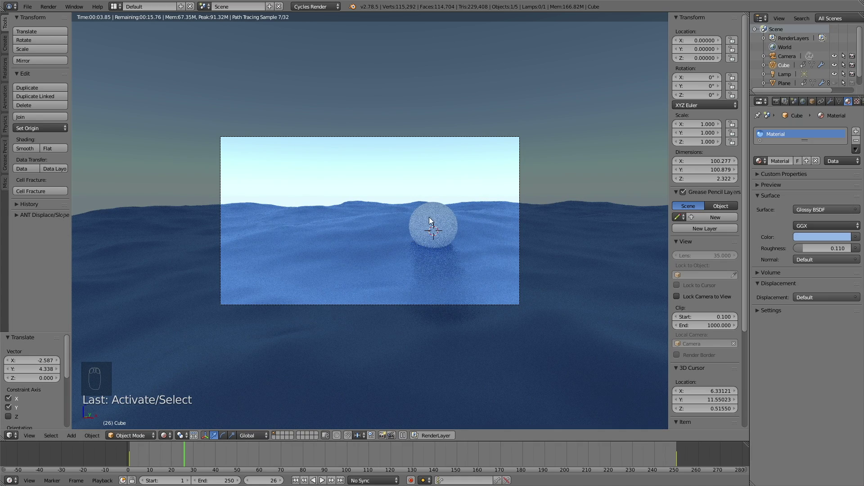
Step: Create a new orange diffuse material for the floating sphere and preview it rendered
left_click_drag(439, 210, 846, 105)
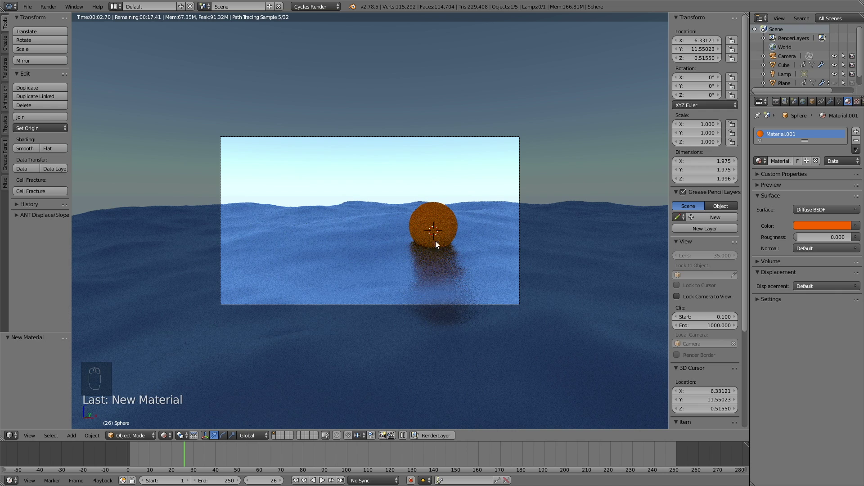
key("shift+z")
Step: Add a Sun lamp (size 1.0, strength 5.0) and move it high above the ocean
double_click(471, 239)
key("shift+a")
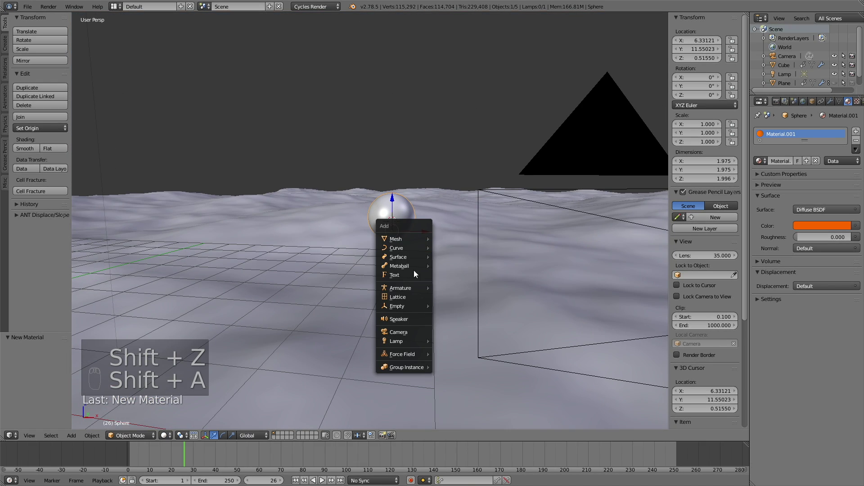
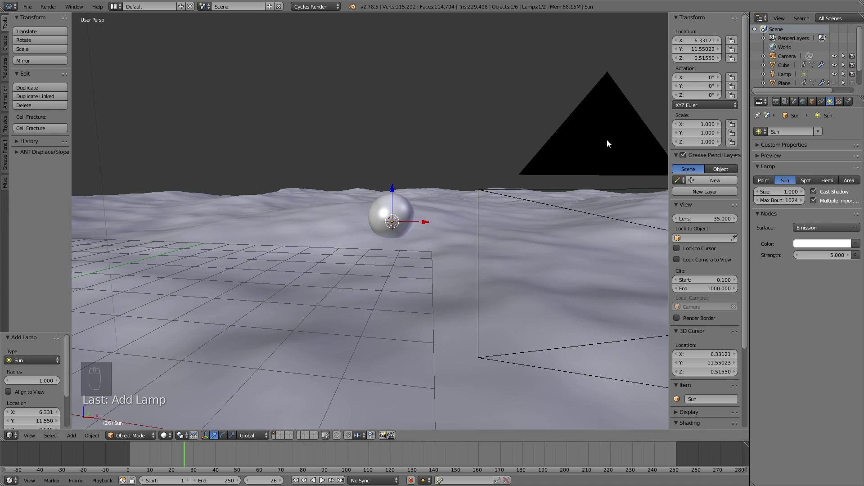
left_click_drag(474, 215, 493, 241)
key("g")
middle_click(593, 201)
left_click(592, 200)
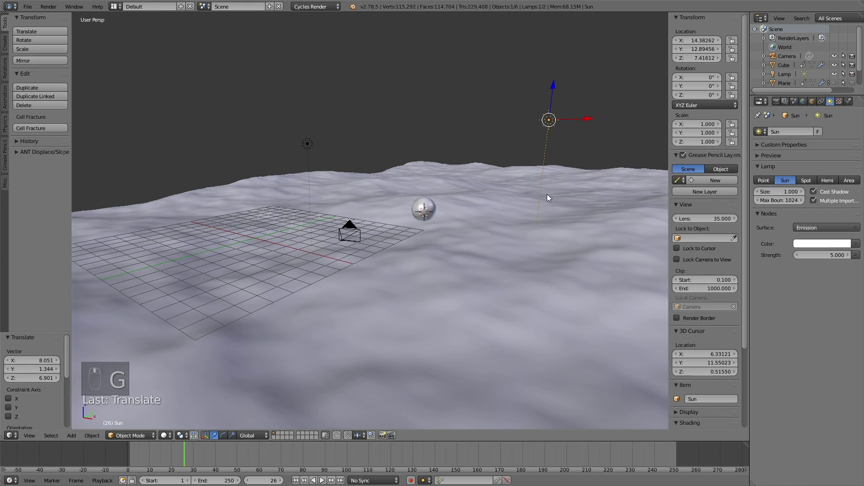